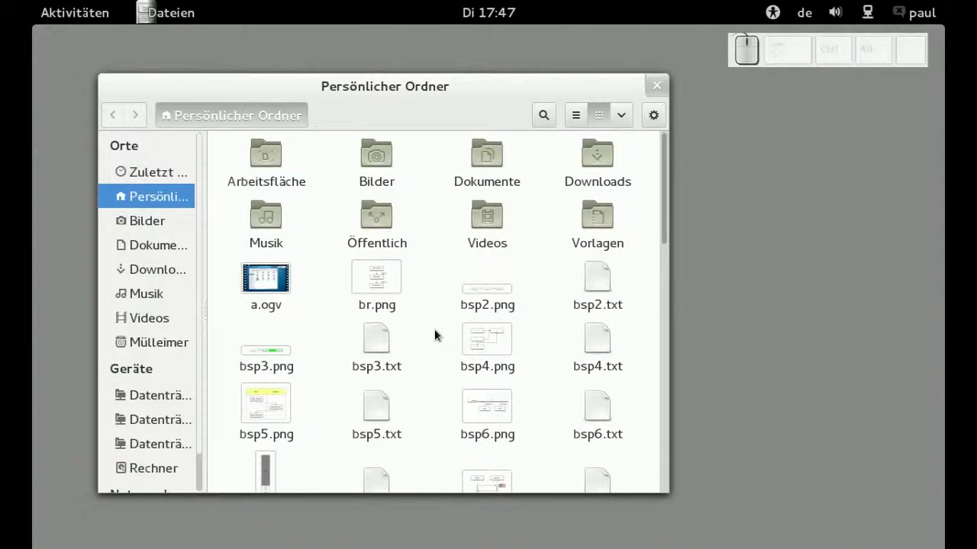
# - Check the home folder background's context menu for a new-document option and dismiss it
pyautogui.rightClick(438, 335)
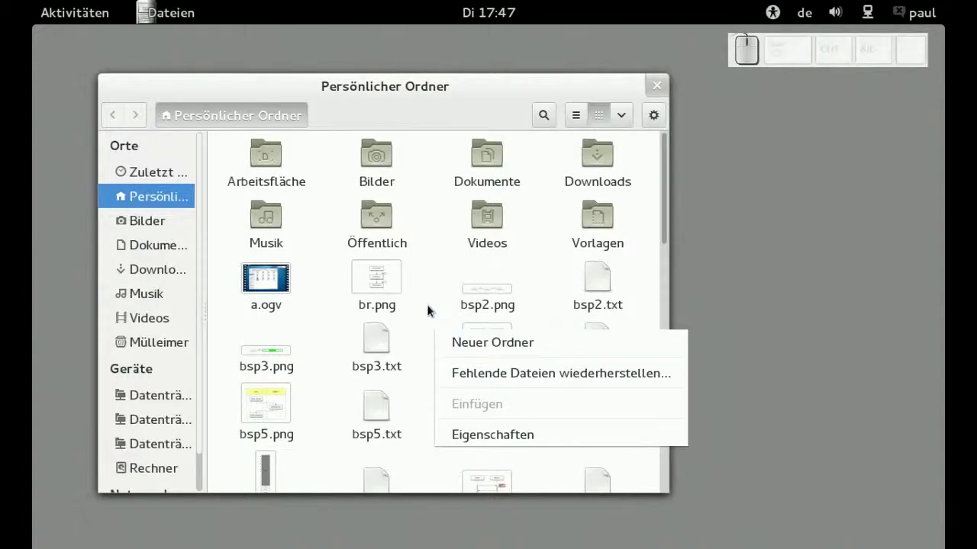
pyautogui.click(431, 310)
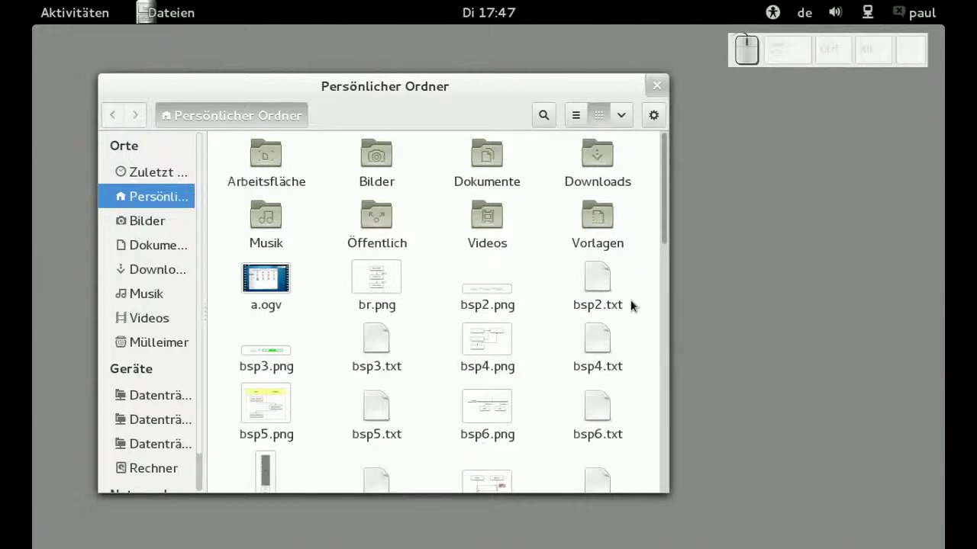
pyautogui.click(551, 353)
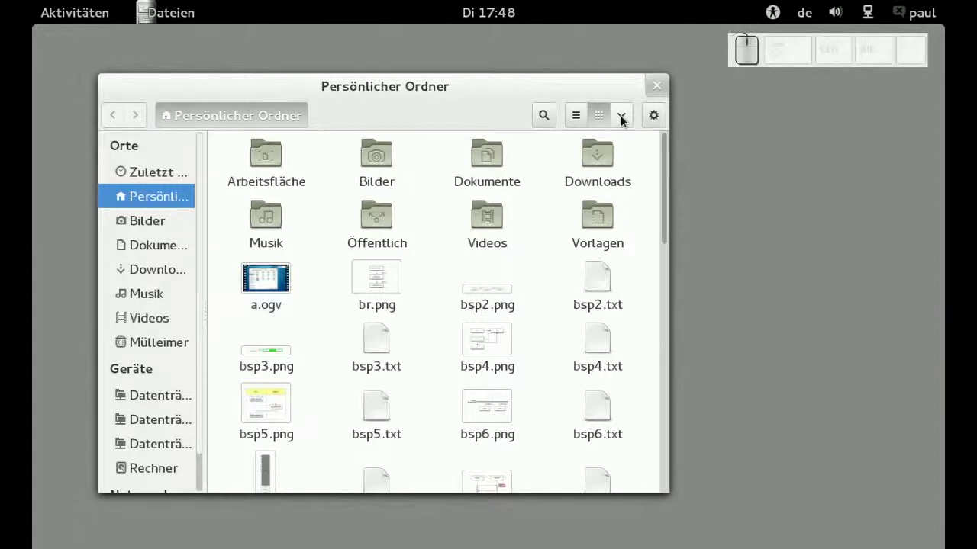
# - Show hidden files, navigate into .config/nautilus and bring up the accels file's options
pyautogui.click(624, 120)
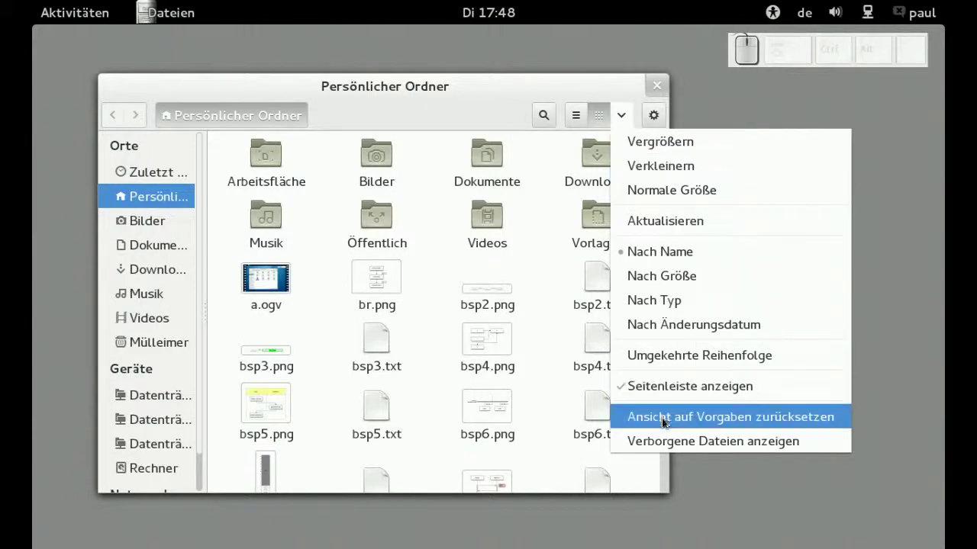
pyautogui.click(664, 449)
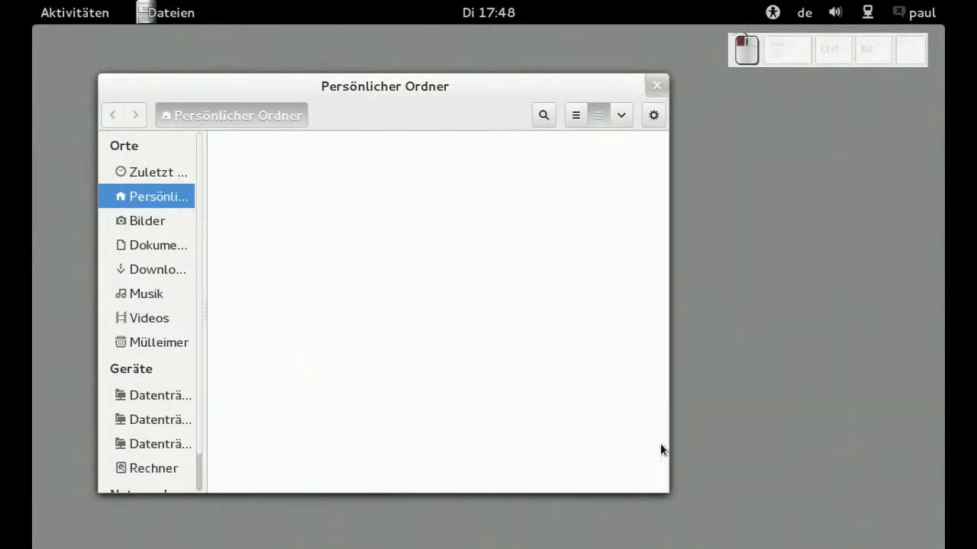
pyautogui.click(380, 294)
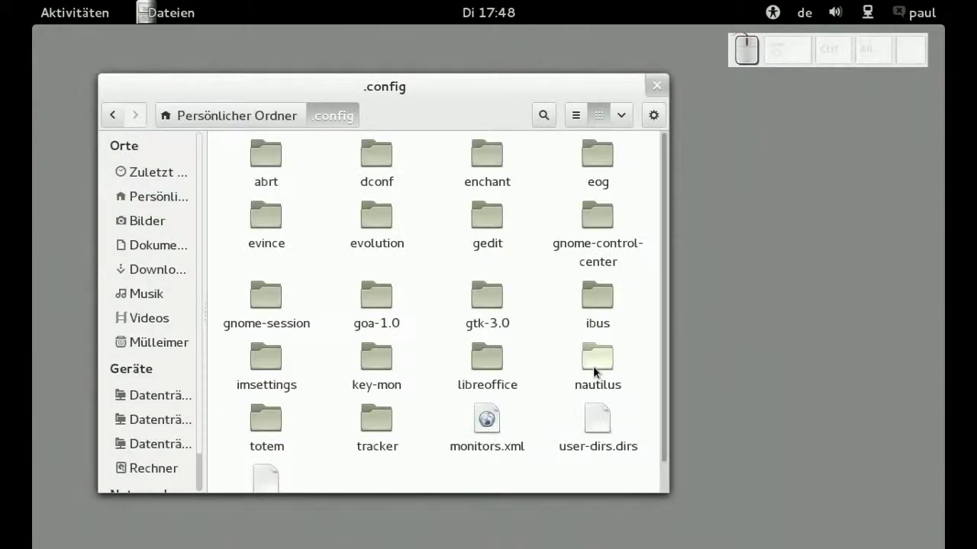
pyautogui.click(597, 371)
pyautogui.click(273, 178)
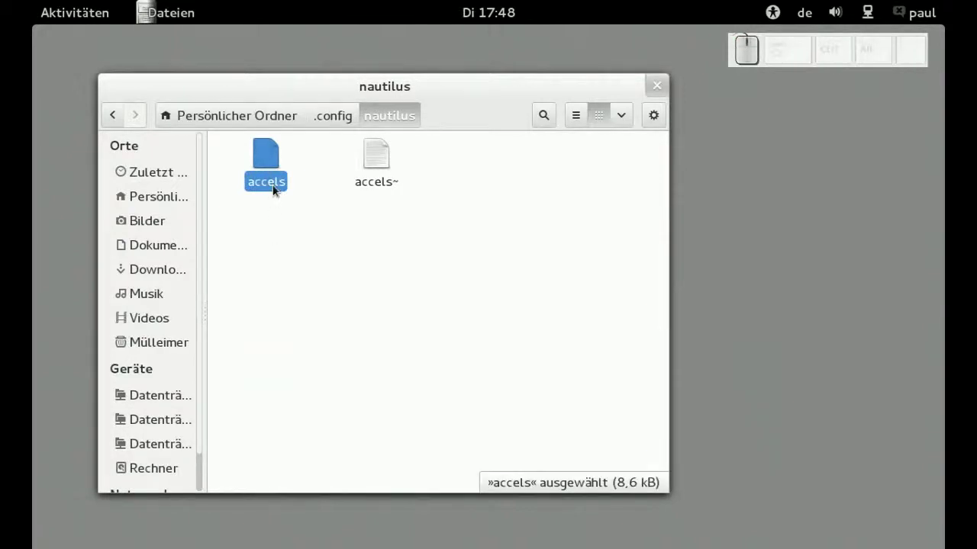
pyautogui.rightClick(277, 181)
# - Edit accels in gedit so New Empty Document is uncommented with shortcut <Alt>n, and save it
pyautogui.click(295, 190)
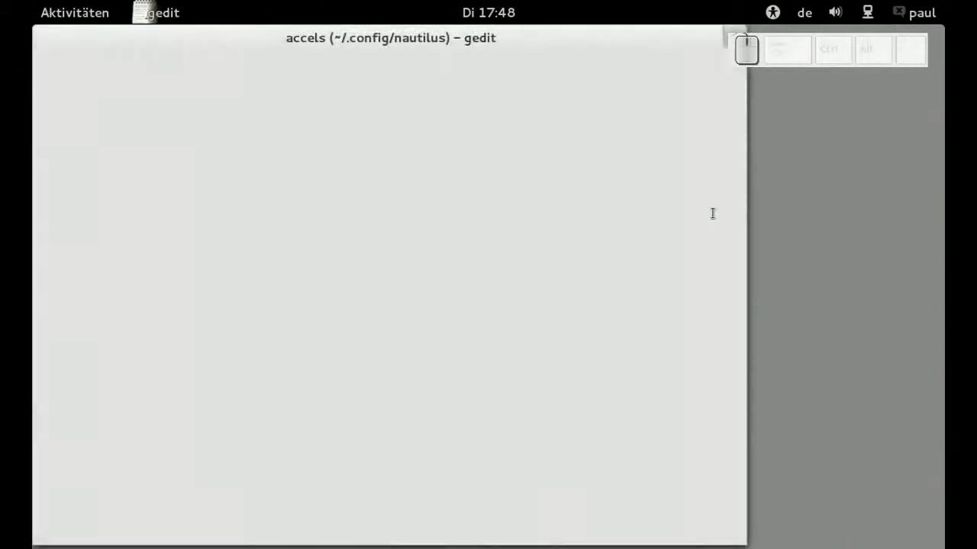
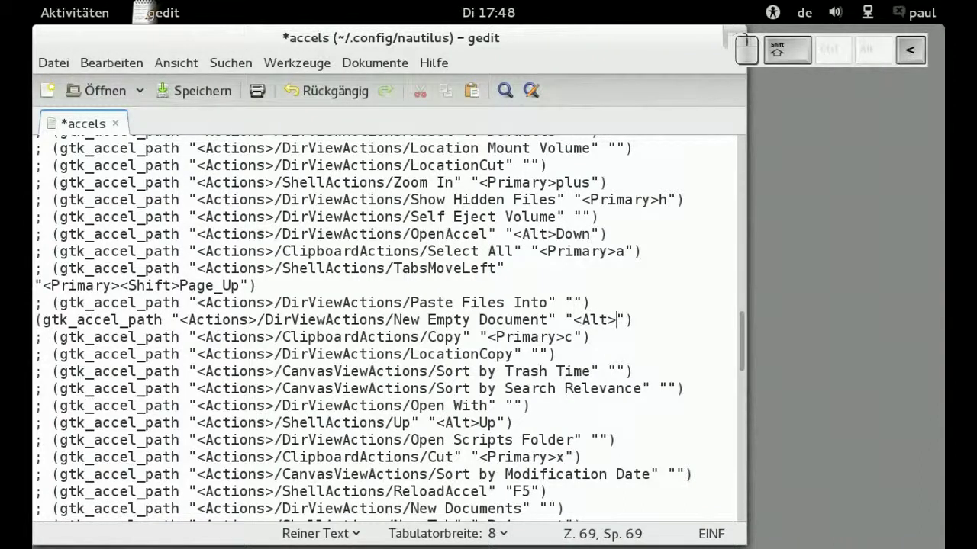
pyautogui.press('n')
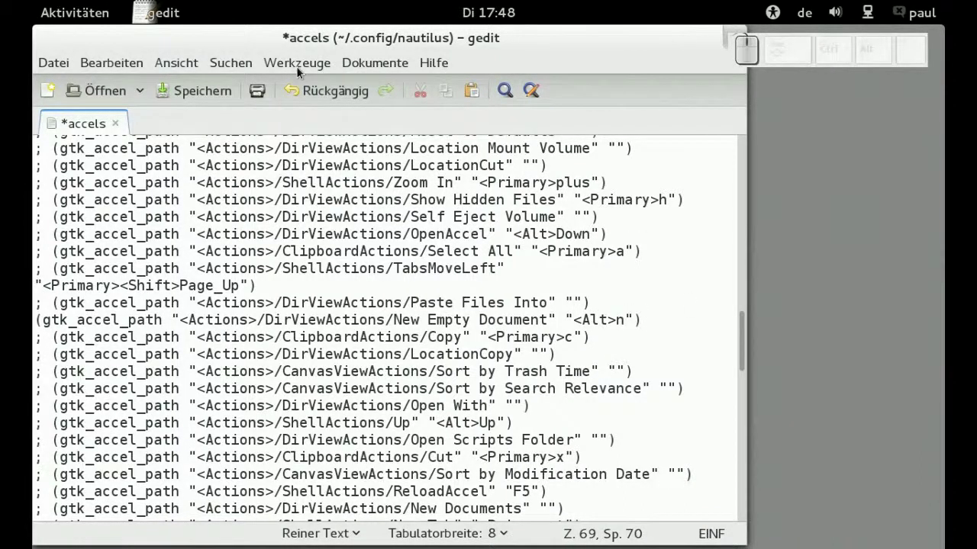
pyautogui.click(183, 93)
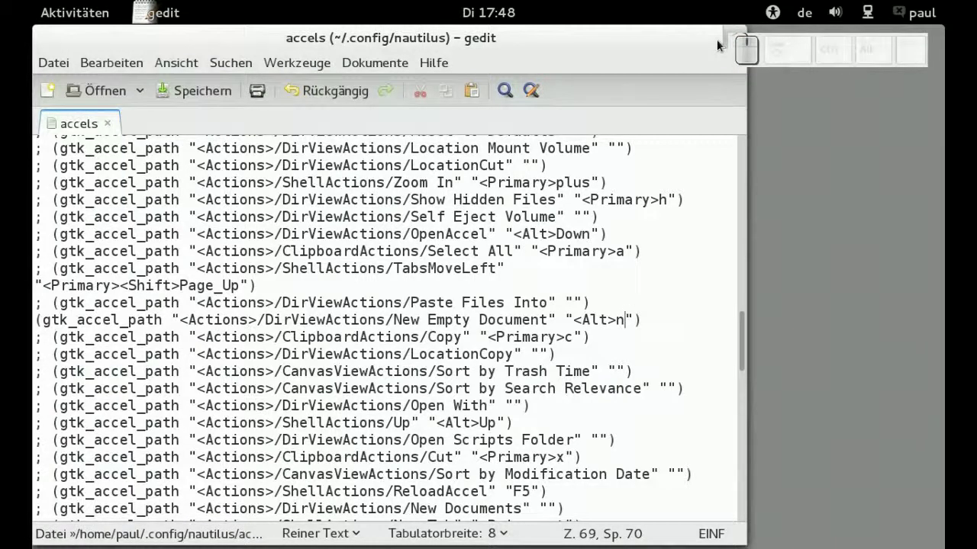
# - Close gedit and Nautilus, create 'Unbenanntes Dokument' with Alt+N and select it in the home folder
pyautogui.click(743, 29)
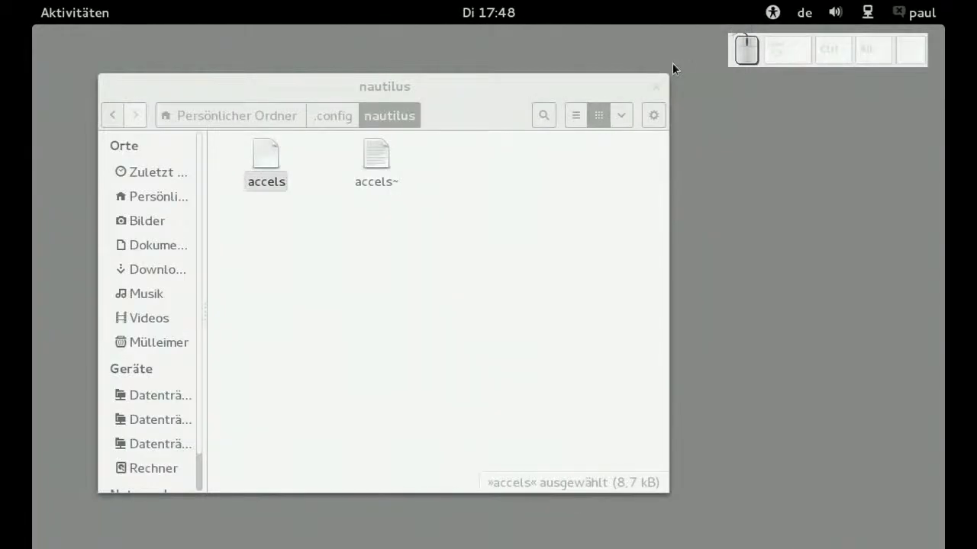
pyautogui.click(658, 90)
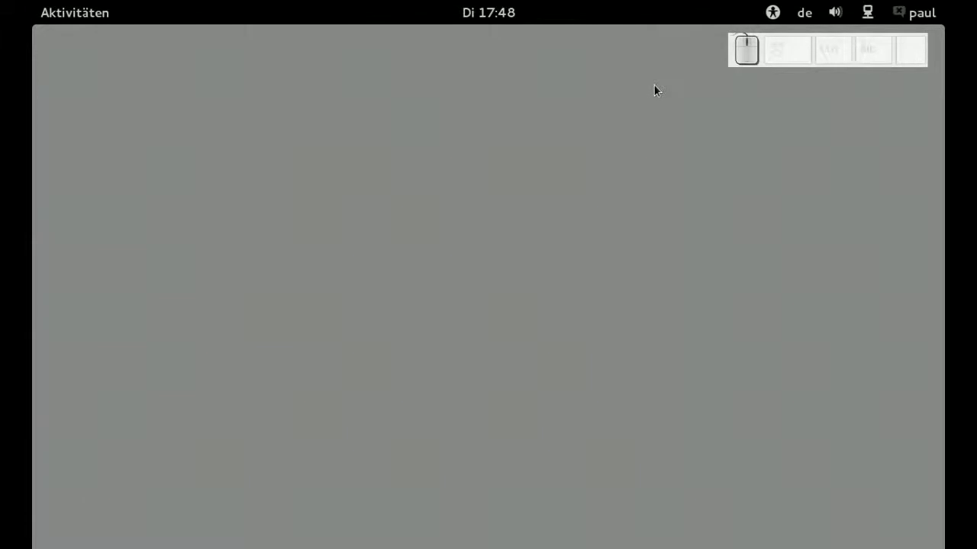
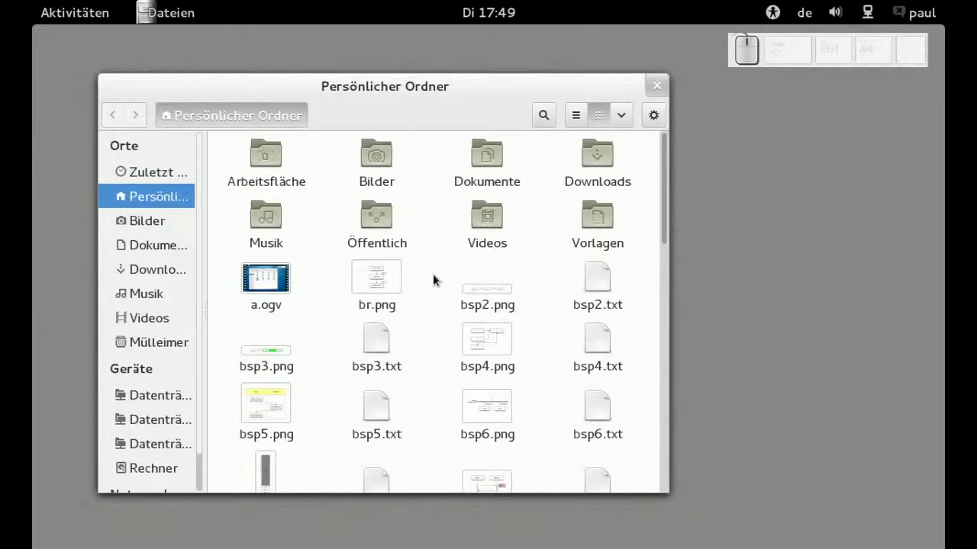
pyautogui.press('alt+n')
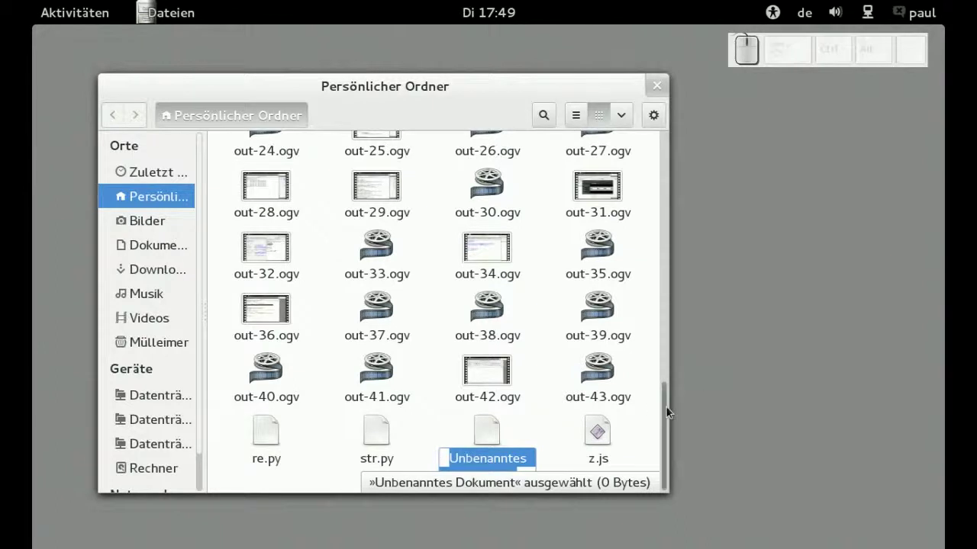
pyautogui.moveTo(664, 422); pyautogui.dragTo(576, 447)
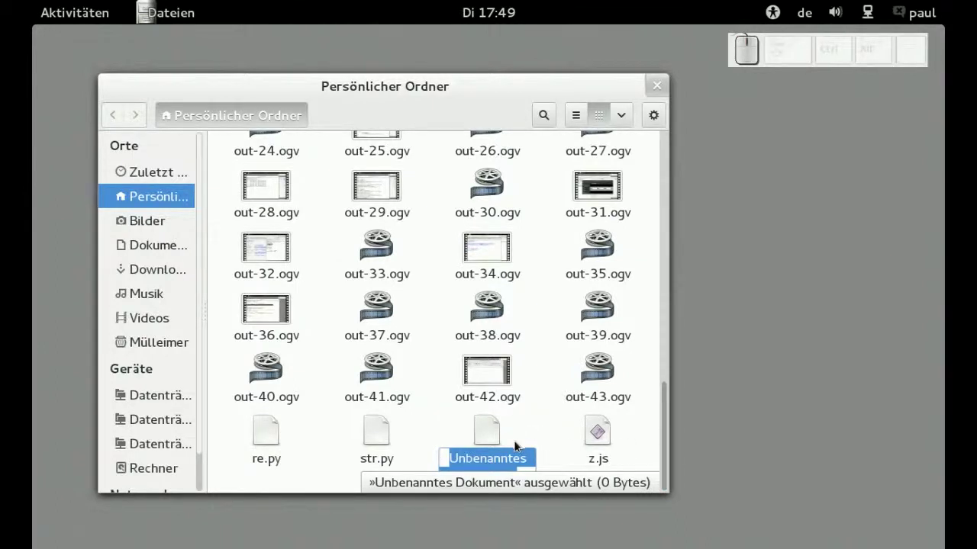
pyautogui.click(529, 438)
pyautogui.click(498, 447)
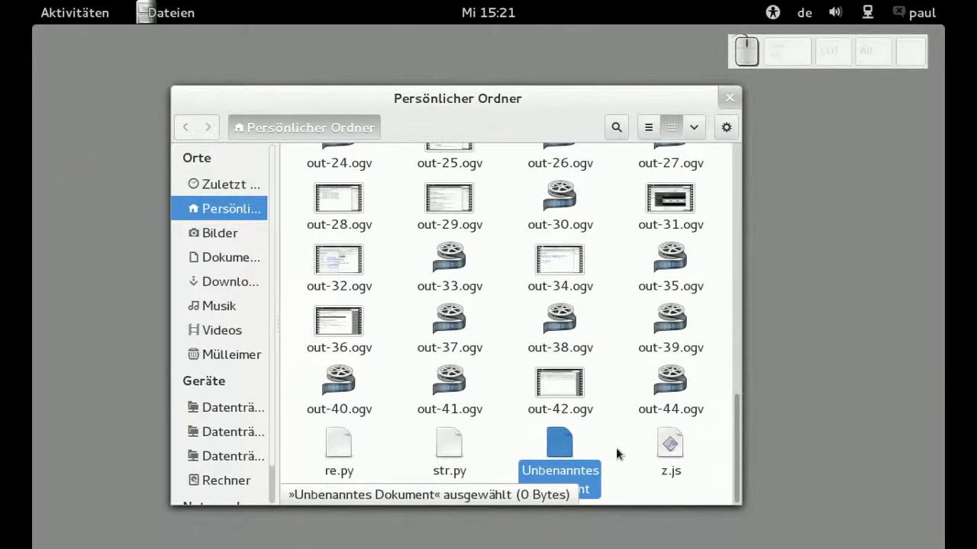
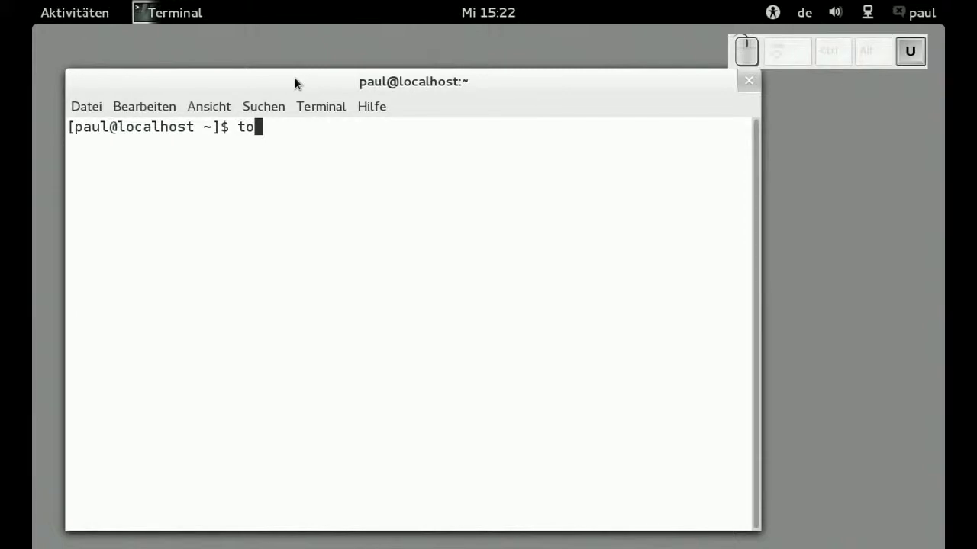
# - Run touch ~/Vorlagen/neu to create an empty template file named neu
pyautogui.press('space')
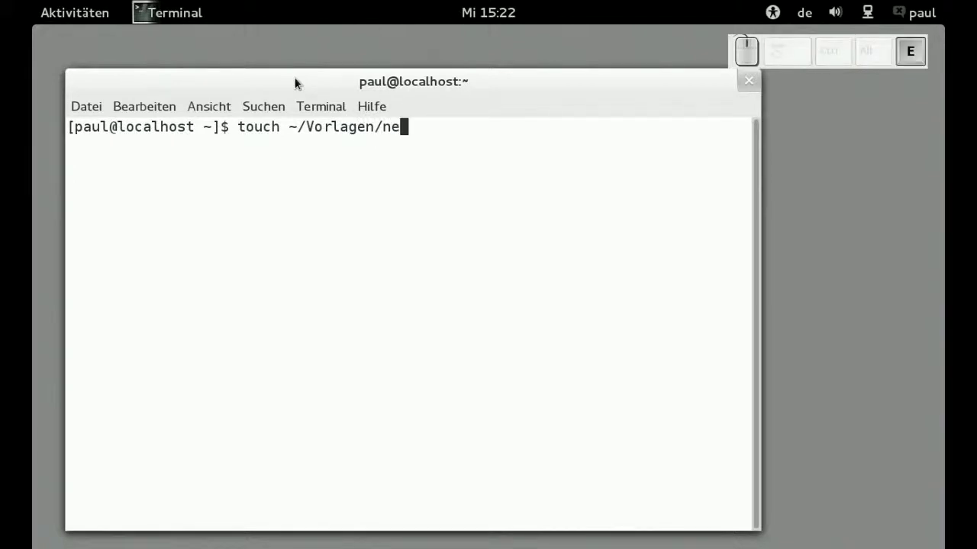
pyautogui.press('BackSpace')
pyautogui.press('u')
pyautogui.press('Return')
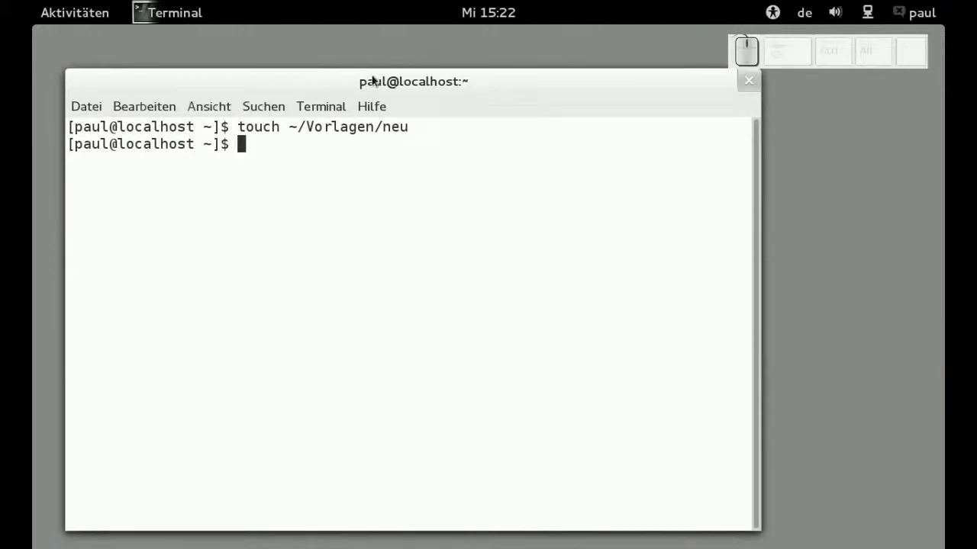
# - Minimize the terminal, look inside the Vorlagen folder and return to the home folder
pyautogui.rightClick(382, 78)
pyautogui.click(405, 88)
pyautogui.moveTo(753, 310); pyautogui.dragTo(675, 247)
pyautogui.click(675, 248)
pyautogui.click(340, 214)
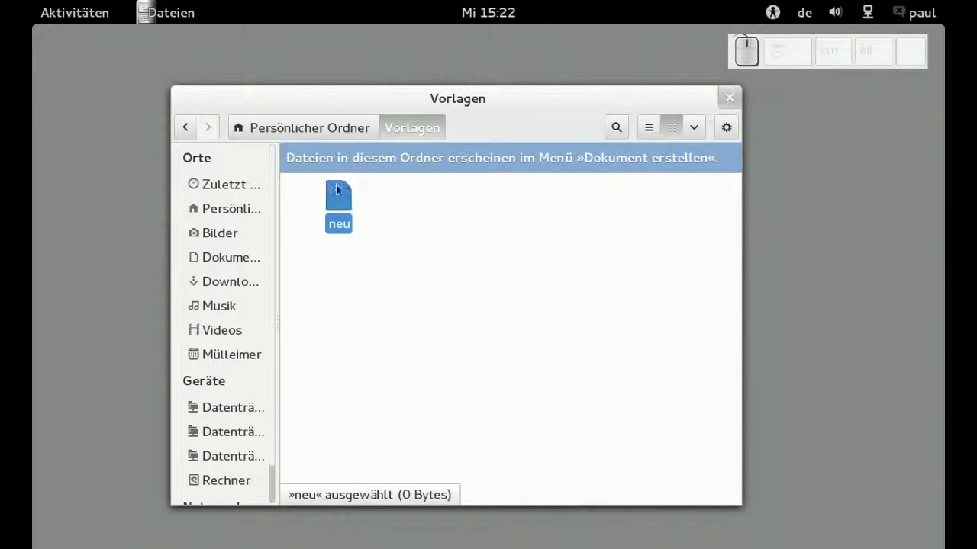
pyautogui.click(342, 132)
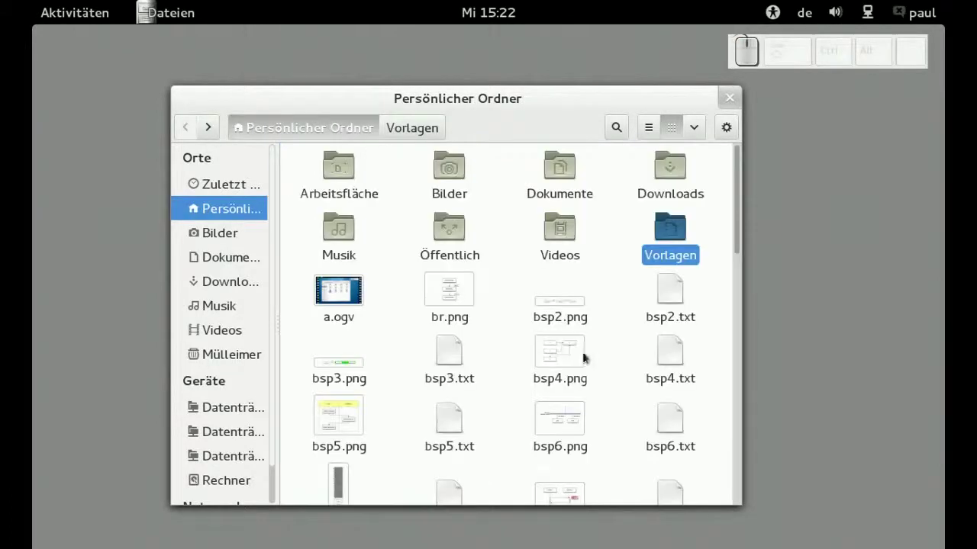
# - Confirm the Neues Dokument submenu lists neu, dismiss it and open the view options
pyautogui.rightClick(611, 397)
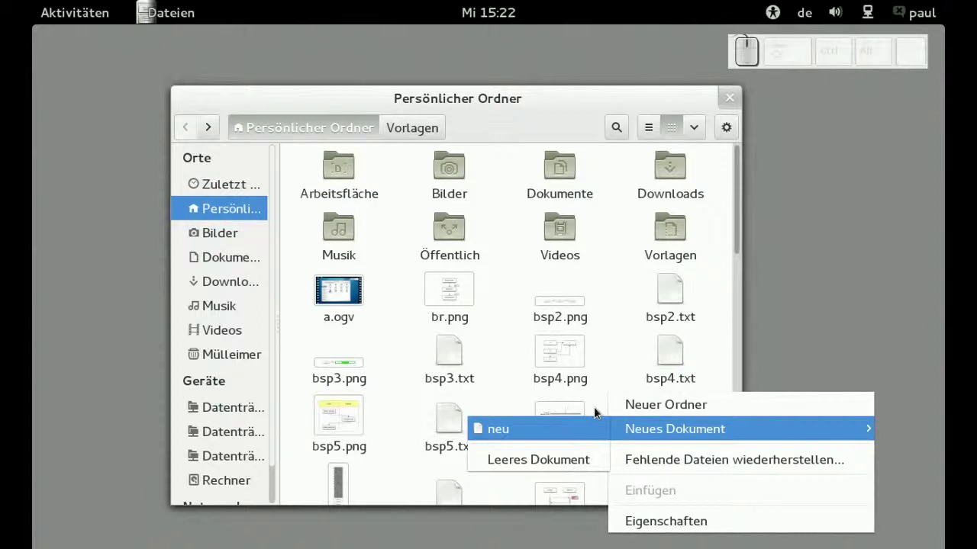
pyautogui.click(616, 343)
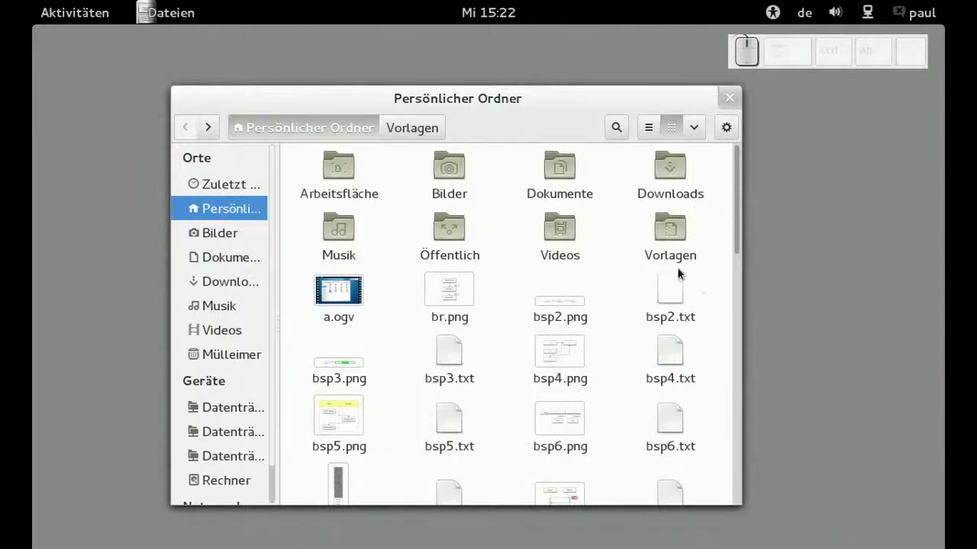
pyautogui.click(701, 137)
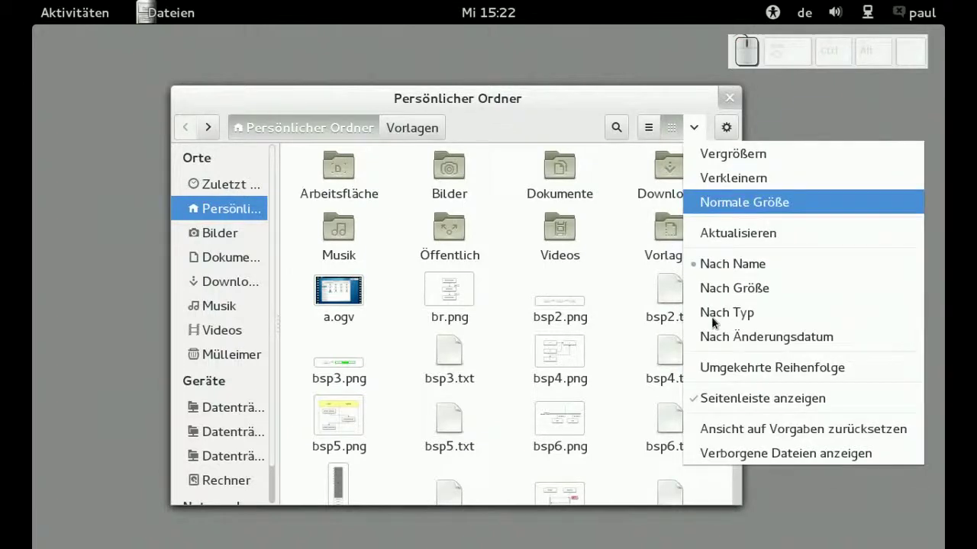
# - Show hidden files, enter .config and open user-dirs.dirs with the gedit text editor
pyautogui.click(718, 456)
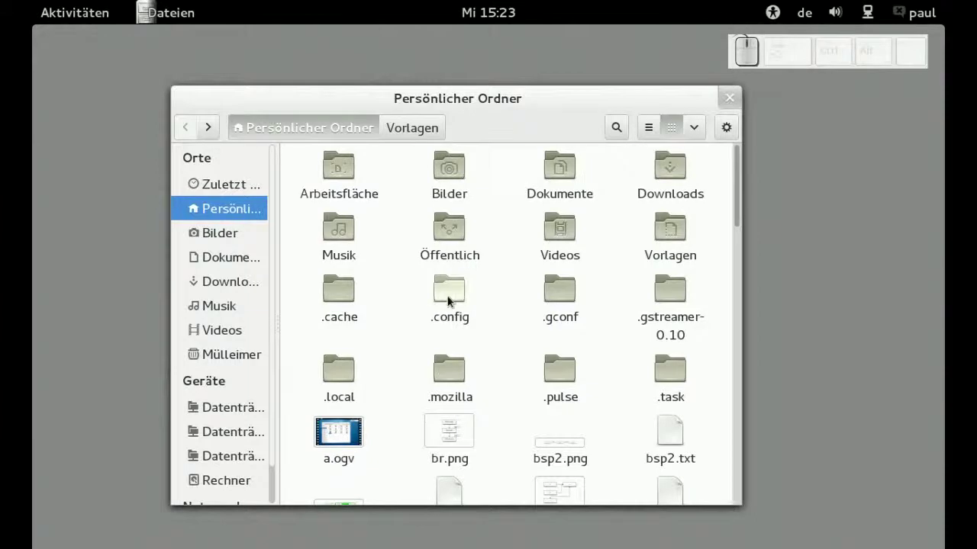
pyautogui.click(451, 301)
pyautogui.click(451, 302)
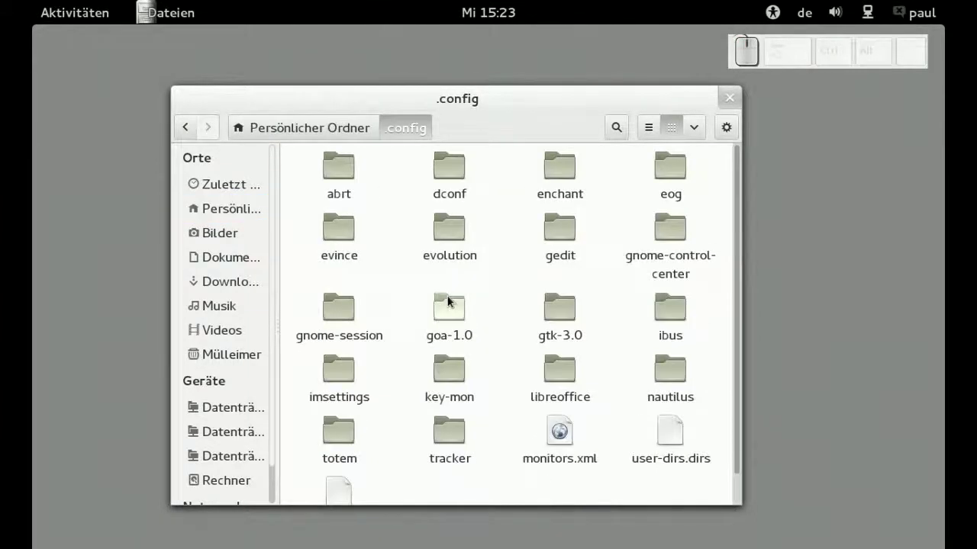
pyautogui.click(676, 445)
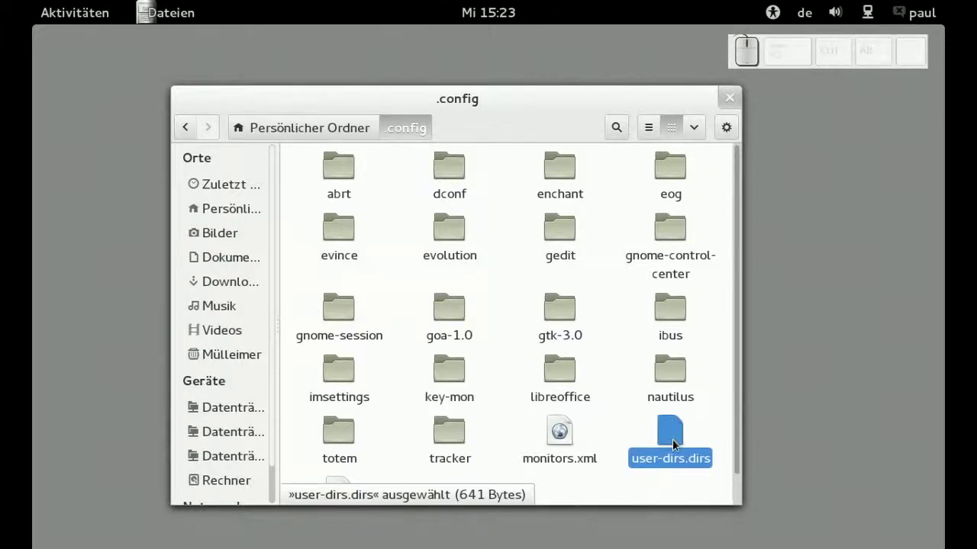
pyautogui.rightClick(676, 445)
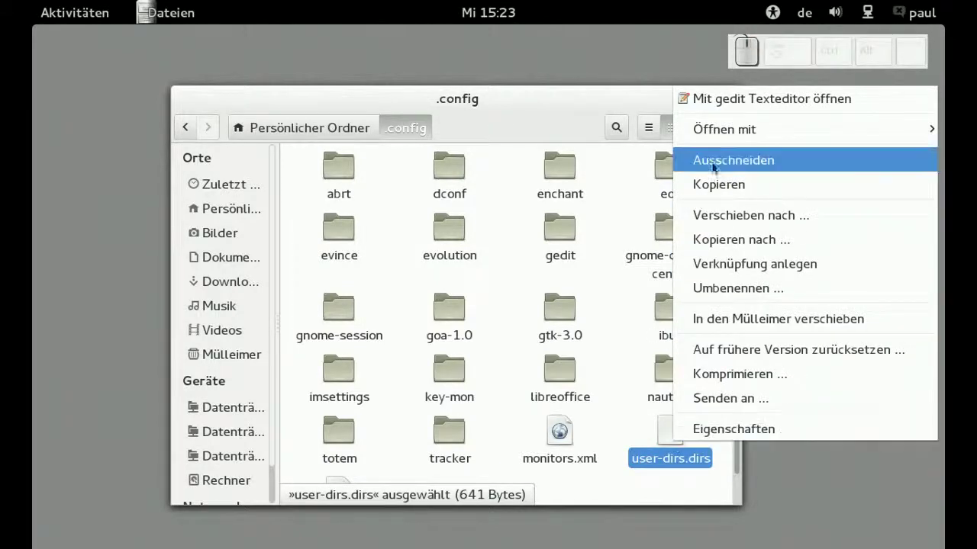
pyautogui.click(726, 104)
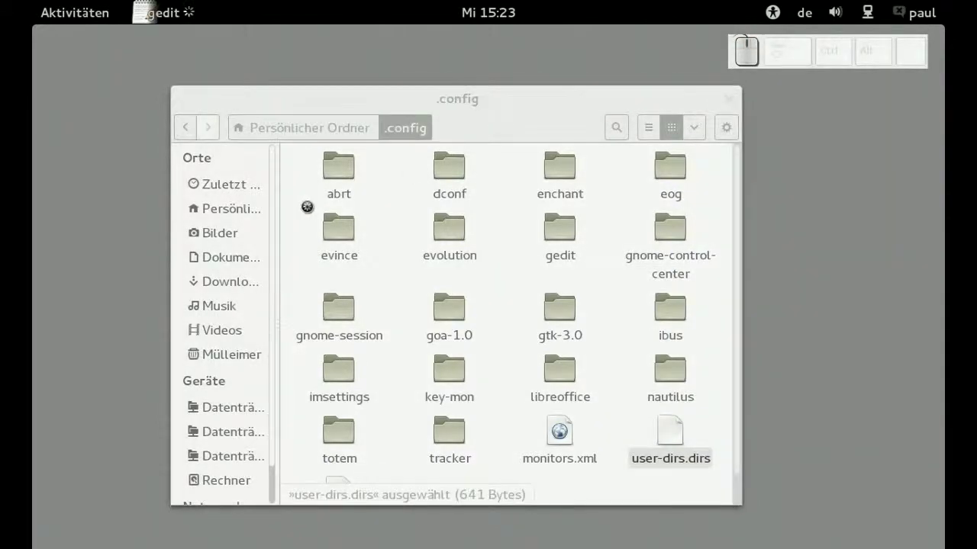
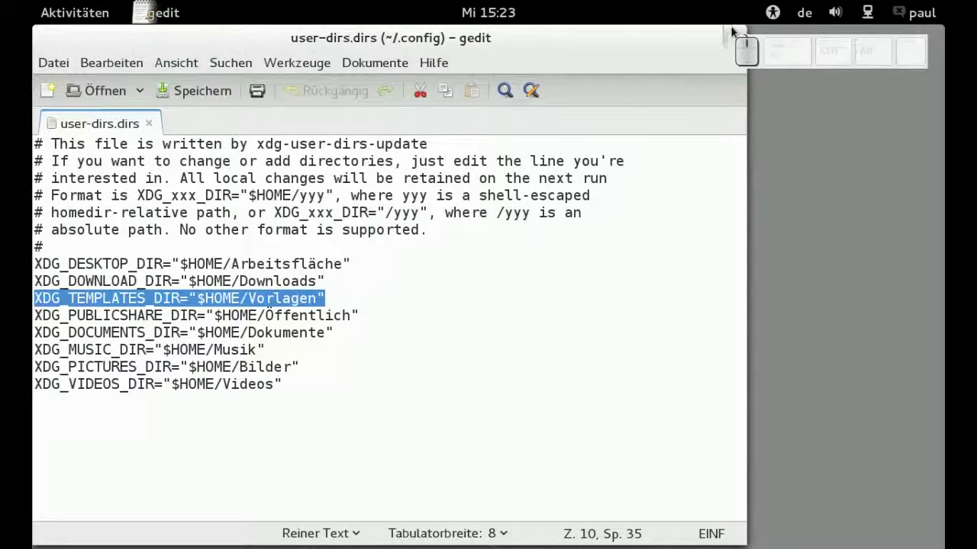
# - Close gedit after reviewing XDG_TEMPLATES_DIR and show the Neues Dokument templates neu and Leeres Dokument
pyautogui.click(735, 32)
pyautogui.click(595, 360)
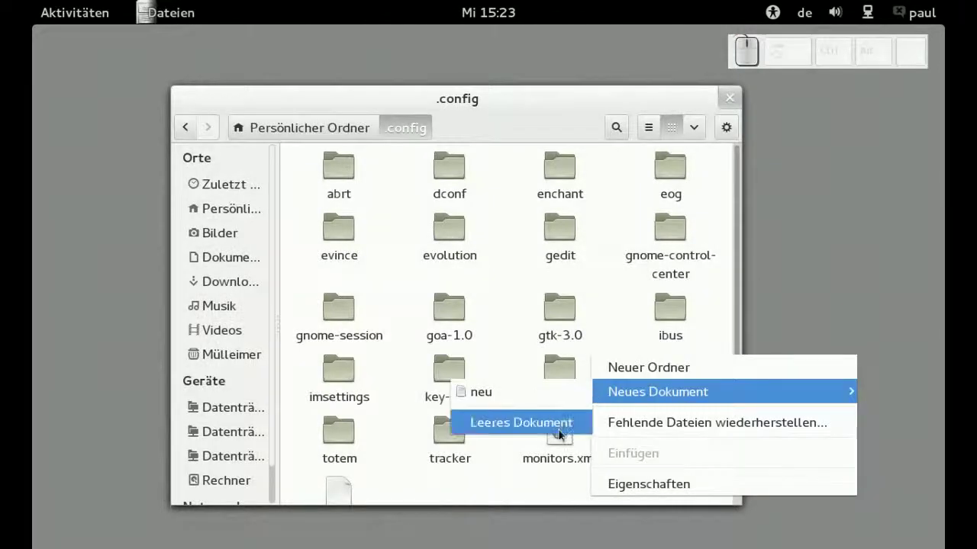